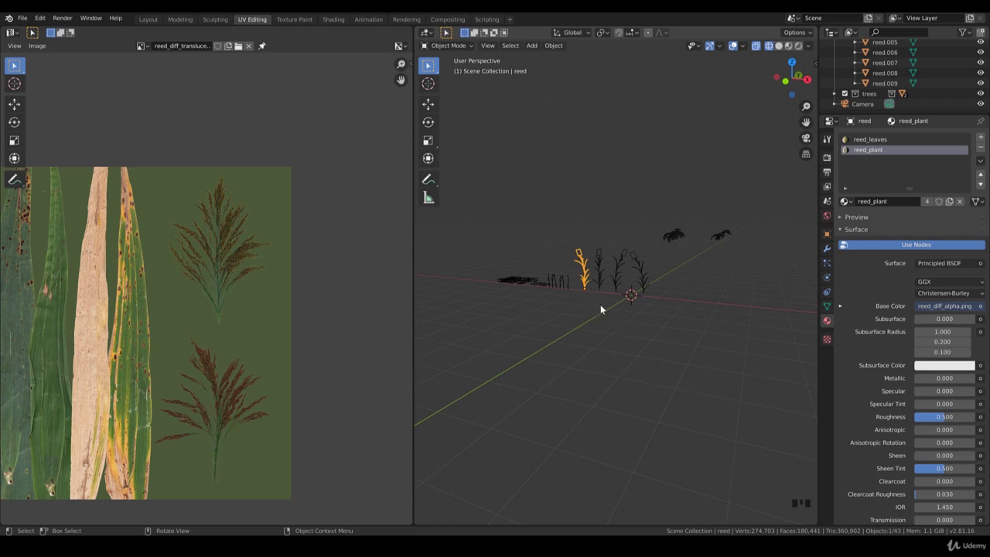
Browse the plants and trees collections in the Outliner and view the scene from above
left_click_drag(569, 302, 610, 236)
left_click(610, 235)
left_click(653, 230)
key("KP_1")
key("g")
key("KP_7")
scroll("down", 3)
scroll("down", 3)
Create a new collection named birch_trees inside the trees collection
left_click(734, 43)
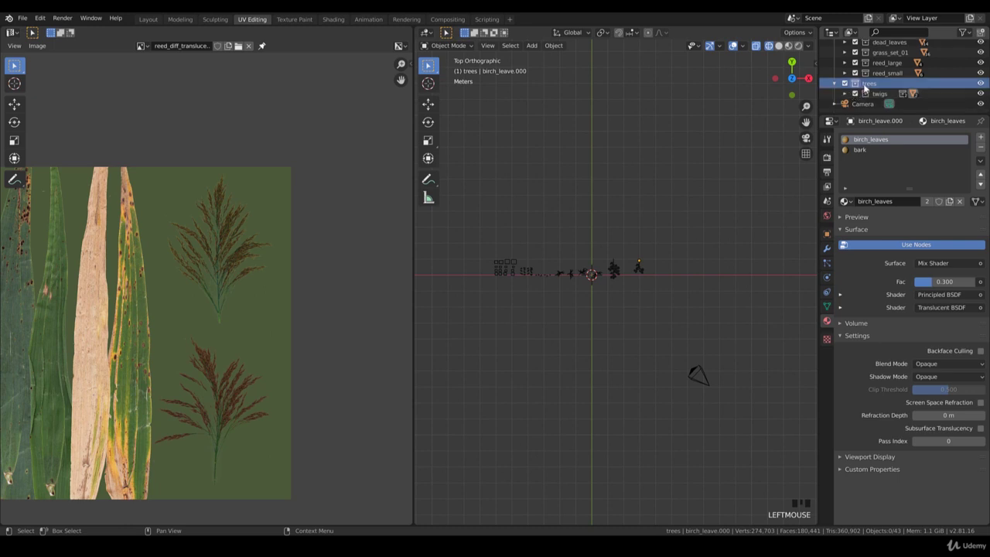
right_click(735, 43)
left_click(734, 43)
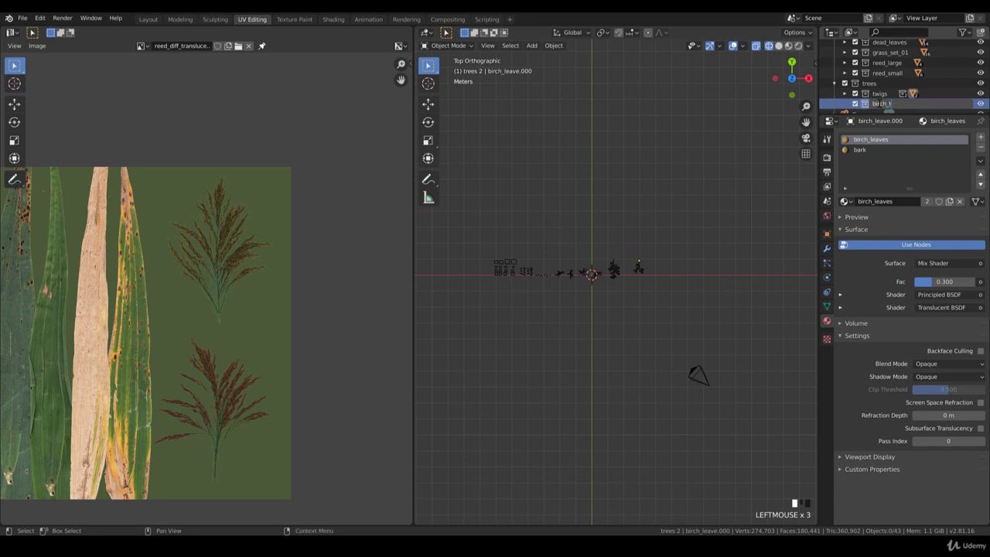
key("e")
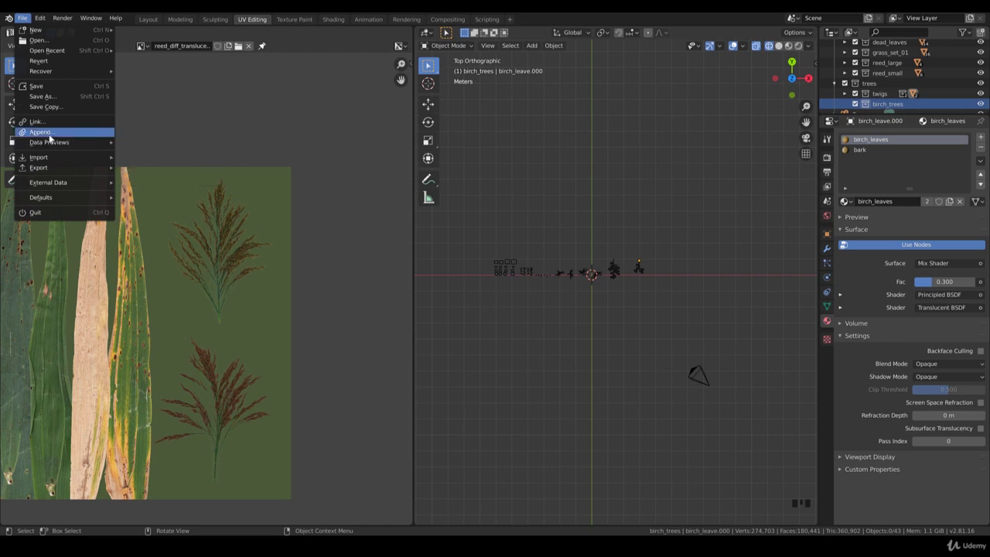
Append a birch tree collection from the library .blend into birch_trees
left_click_drag(51, 138, 630, 286)
scroll("down", 3)
scroll("down", 3)
left_click(645, 253)
key("b")
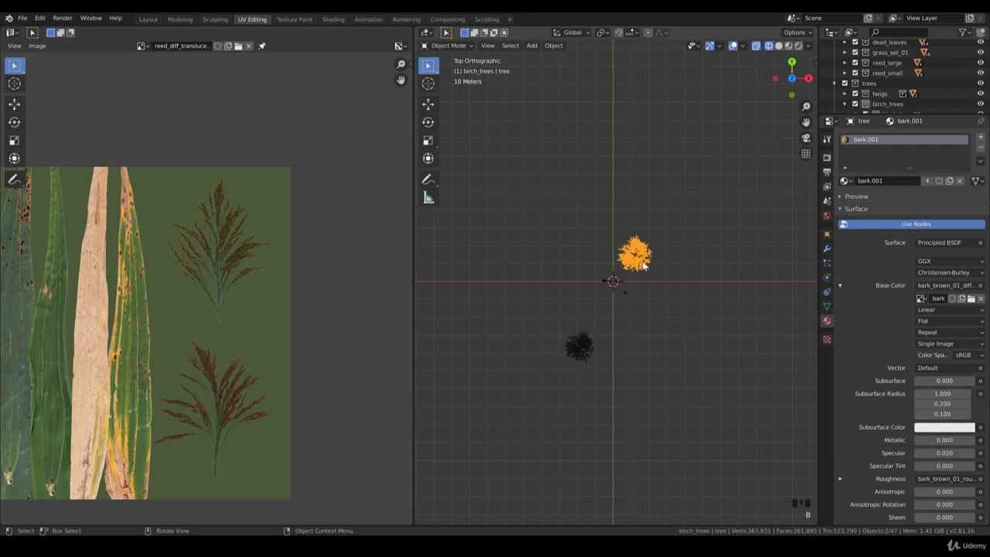
key("Delete")
Move the appended birch tree along the ground to the left of the scene origin
left_click_drag(627, 290, 563, 320)
left_click(564, 320)
left_click_drag(583, 306, 581, 280)
key("KP_1")
scroll("up", 3)
key("b")
key("g")
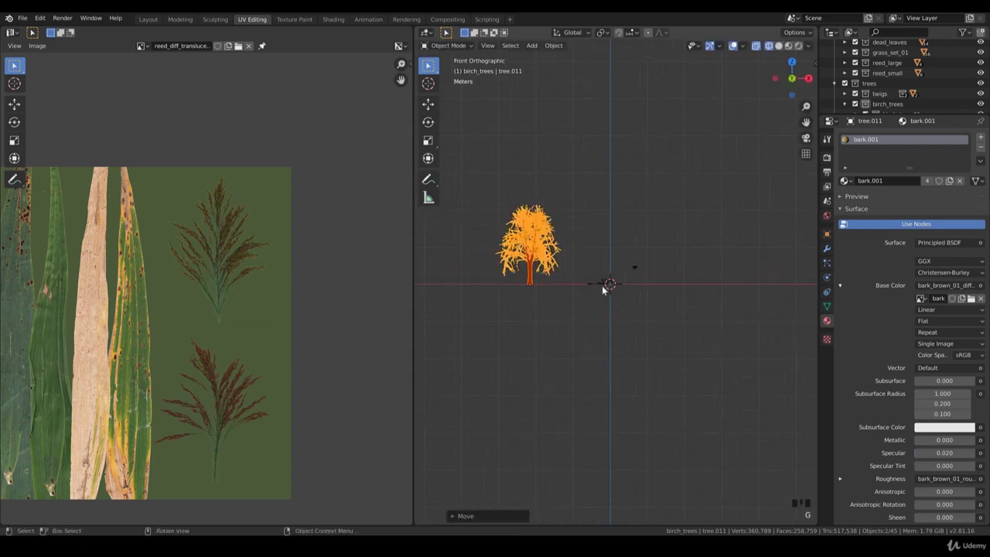
scroll("up", 3)
scroll("down", 3)
Append a second birch tree collection and delete the extra duplicate tree
left_click(618, 204)
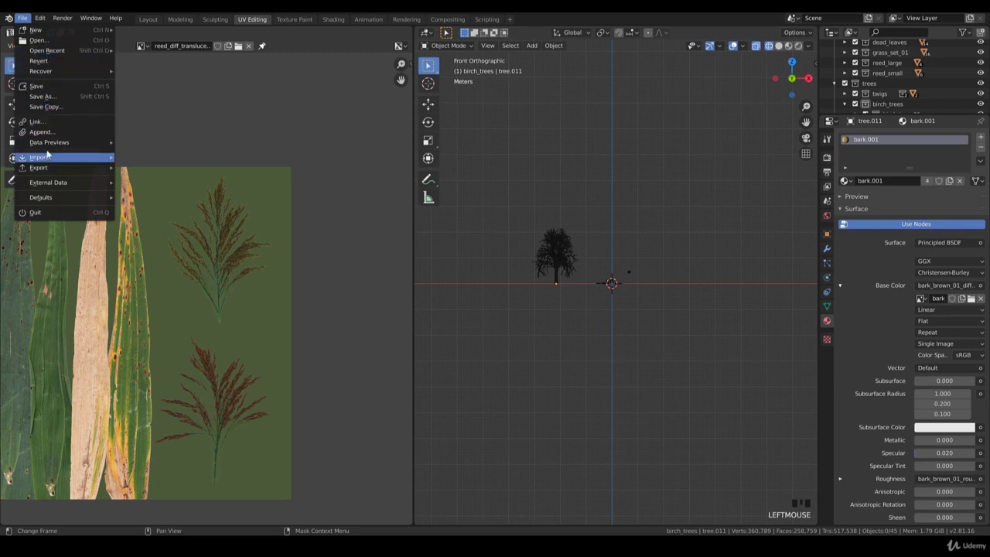
left_click_drag(112, 136, 590, 281)
left_click(731, 268)
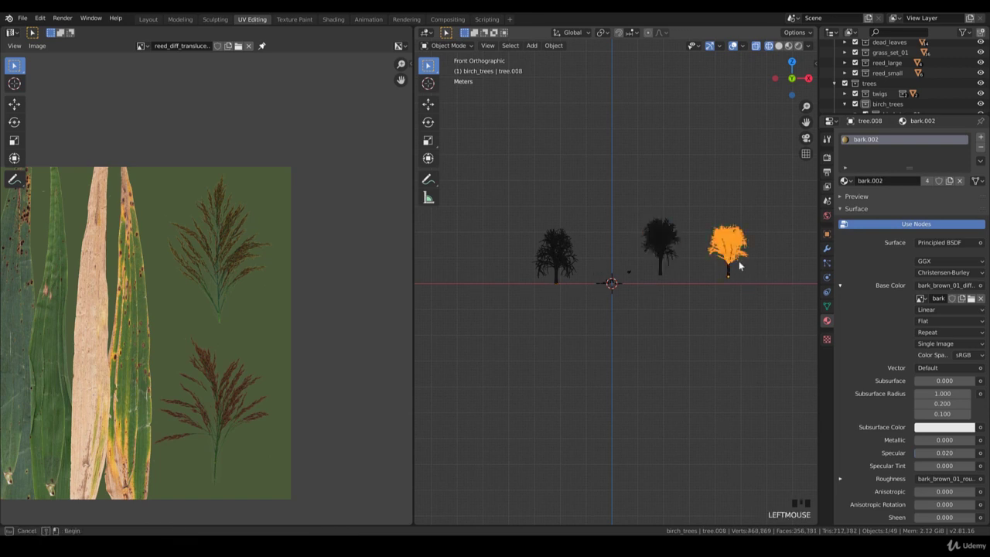
key("b")
key("x")
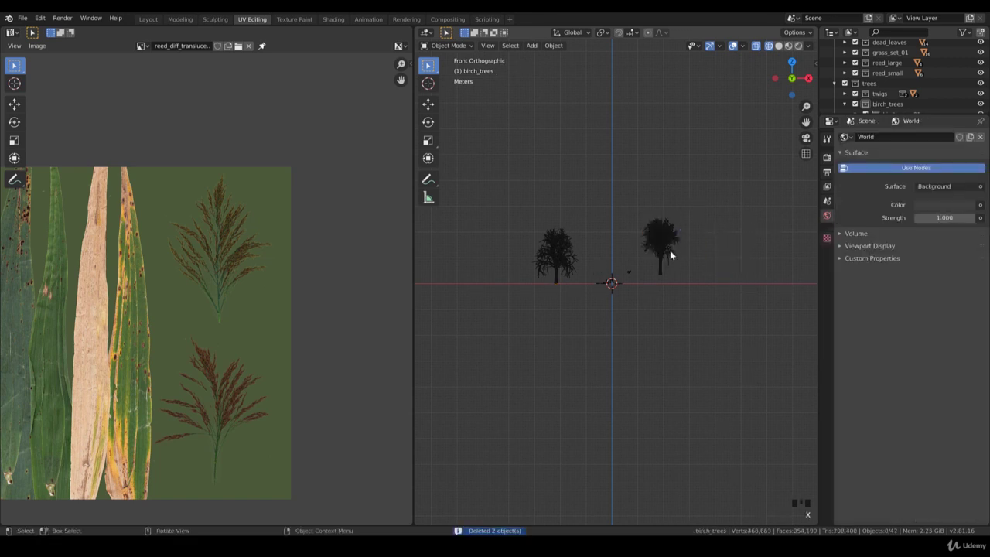
Move the second birch tree to stand left of the first one
double_click(667, 258)
key("b")
key("g")
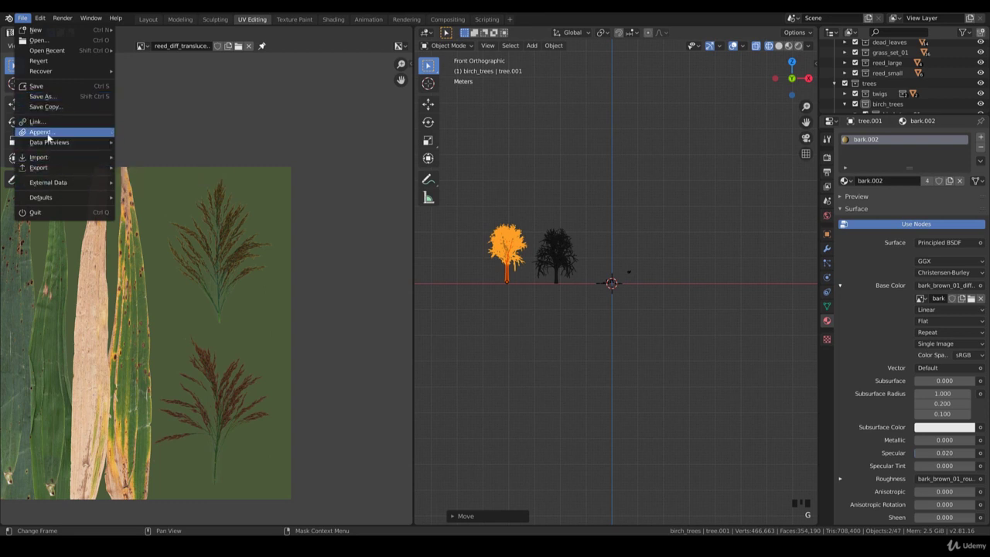
Browse the library .blend's Collection folder to append birch_tree_03
left_click_drag(98, 143, 202, 145)
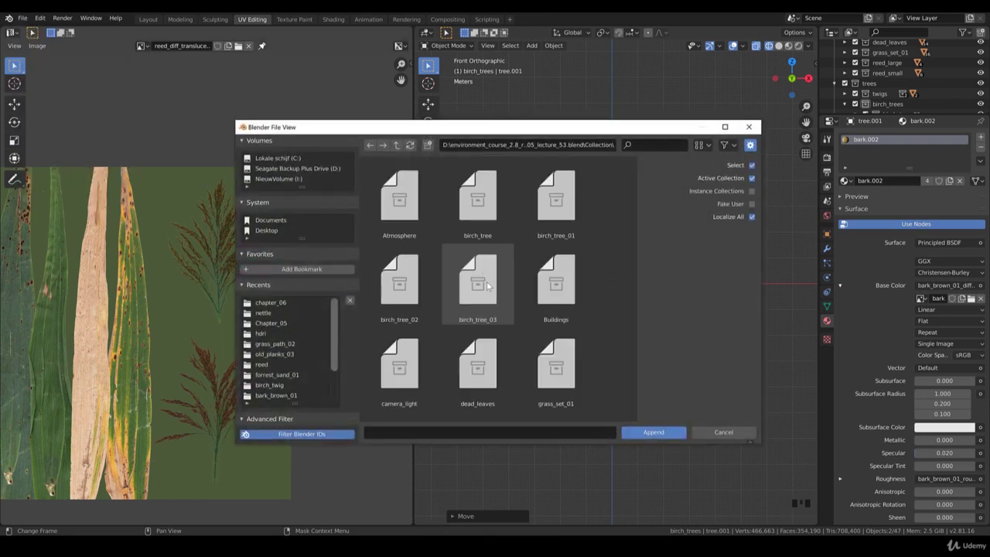
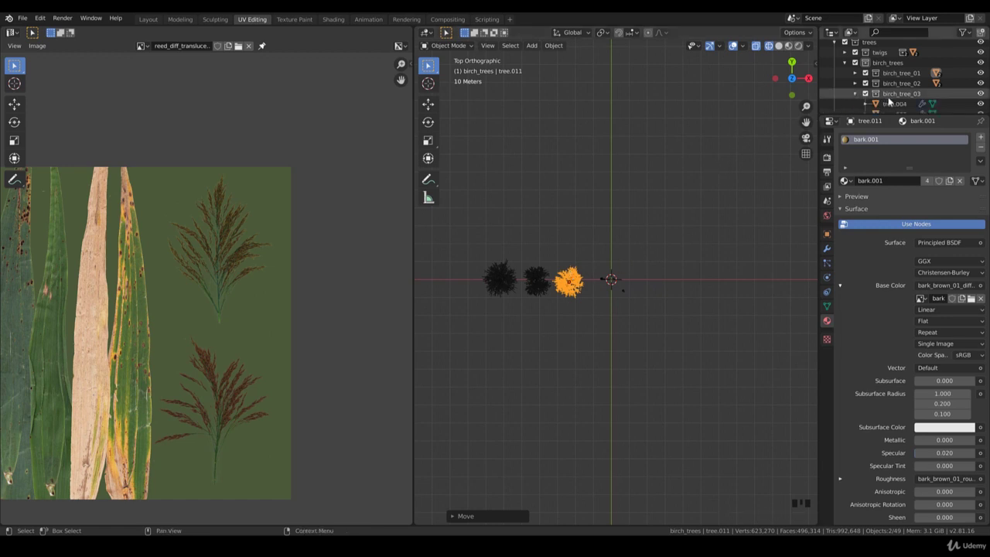
left_click(896, 86)
left_click_drag(603, 292, 571, 256)
scroll("up", 3)
left_click(525, 256)
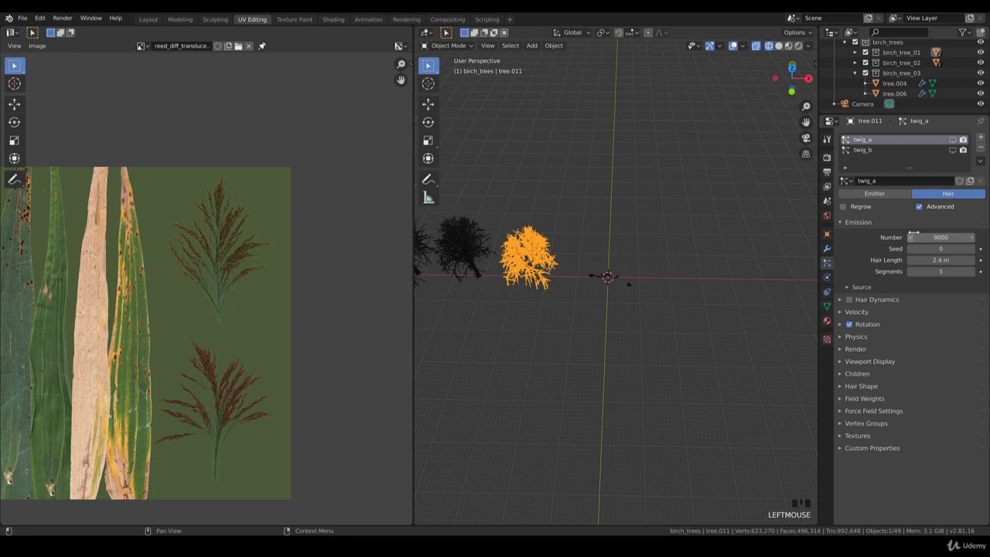
left_click(952, 142)
scroll("up", 3)
scroll("up", 3)
left_click_drag(735, 42, 735, 43)
left_click(734, 42)
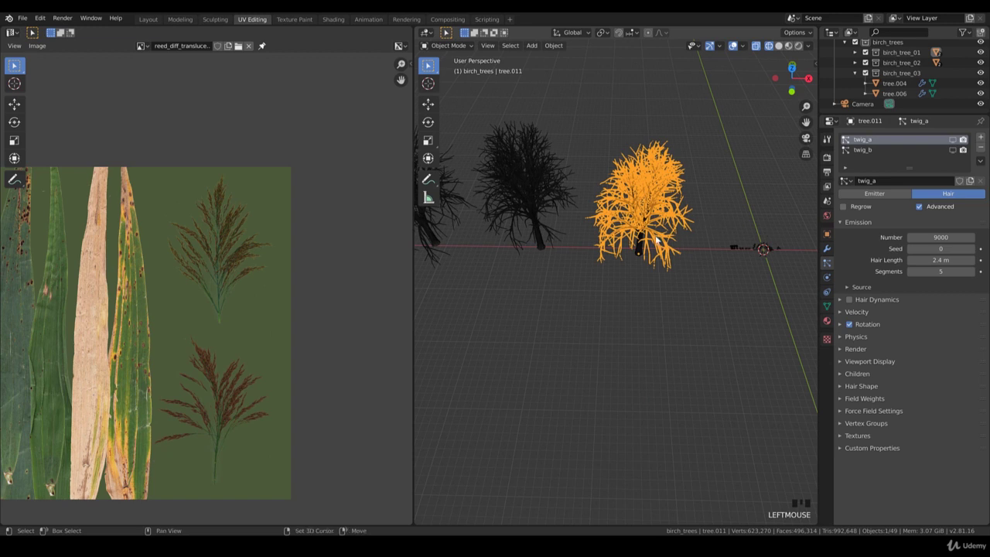
middle_click(734, 42)
scroll("up", 3)
key("z")
scroll("down", 3)
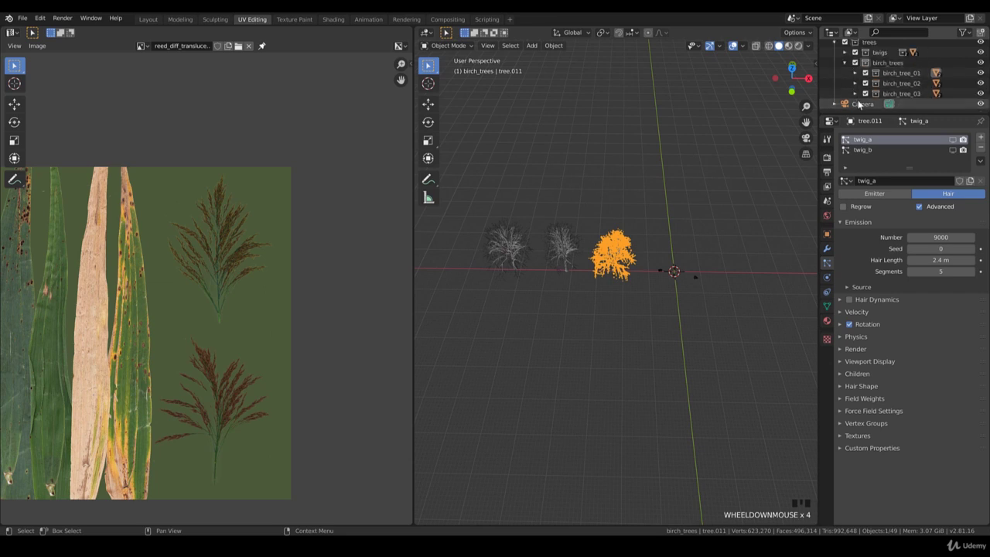
left_click(734, 42)
key("KP_7")
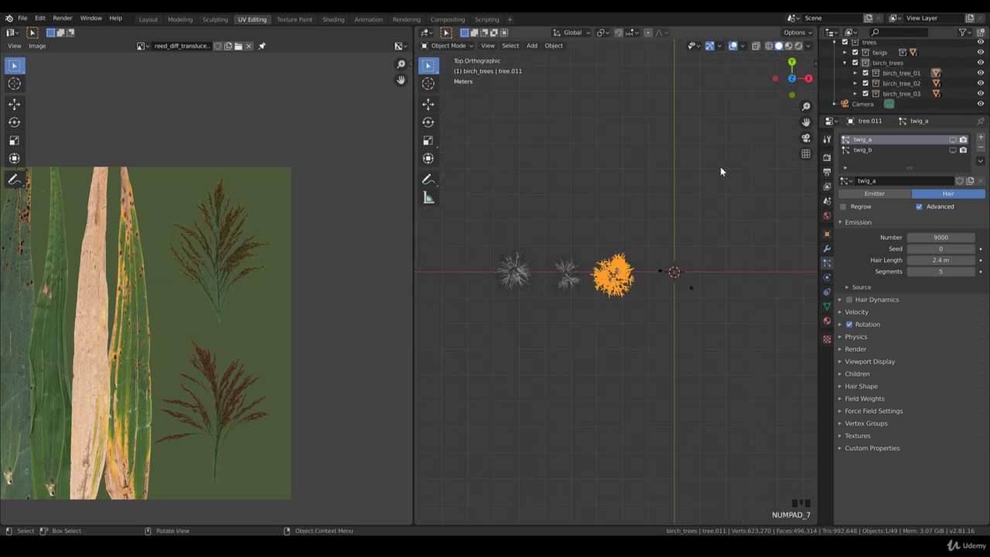
middle_click(734, 42)
scroll("up", 3)
middle_click(734, 42)
scroll("up", 3)
scroll("up", 3)
scroll("down", 3)
scroll("down", 3)
Exclude the plants and trees collections from the view layer, leaving the scene empty
key("b")
key("g")
scroll("up", 3)
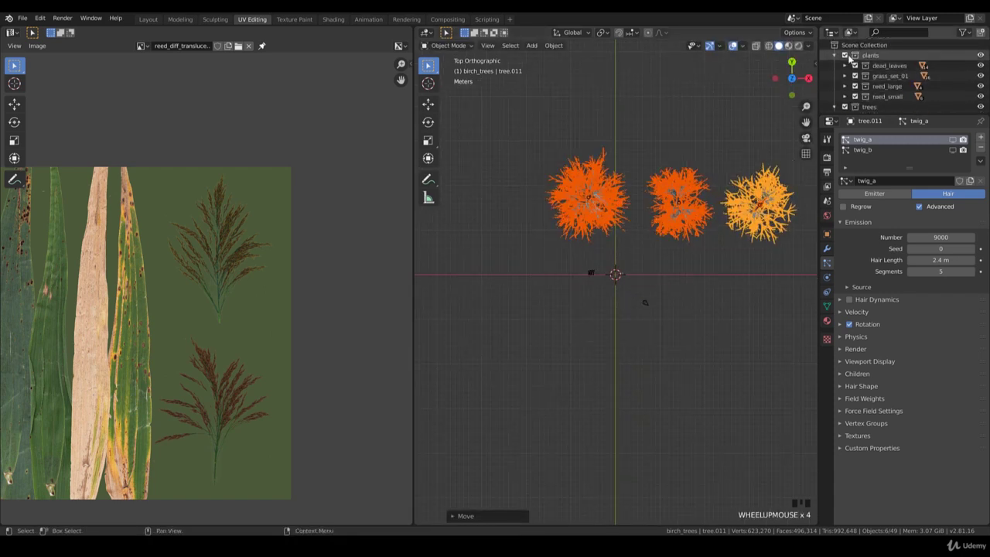
left_click_drag(845, 56, 848, 108)
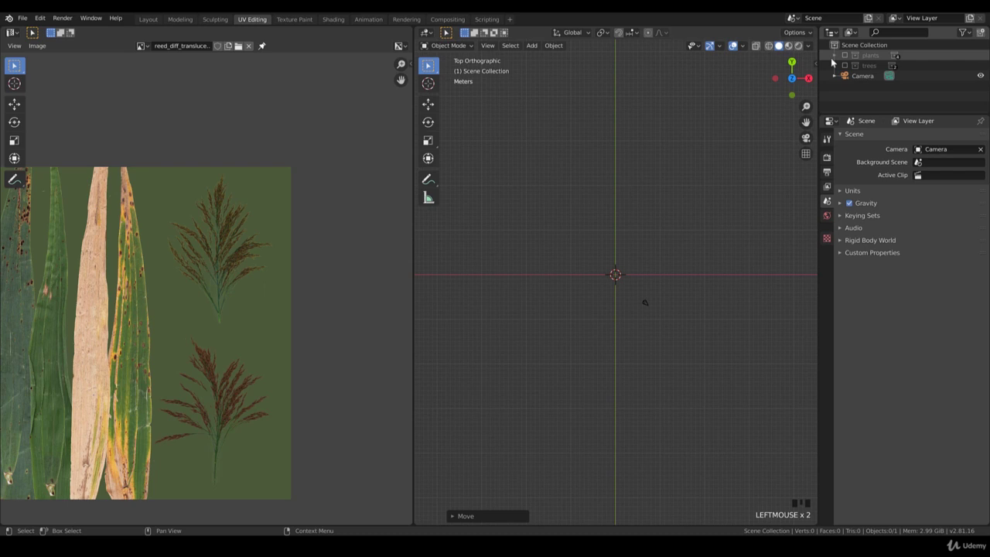
Create a new empty collection named nettle inside plants after reed_small
left_click(740, 218)
left_click_drag(689, 278, 866, 59)
left_click_drag(866, 59, 880, 86)
left_click_drag(880, 86, 760, 188)
key("t")
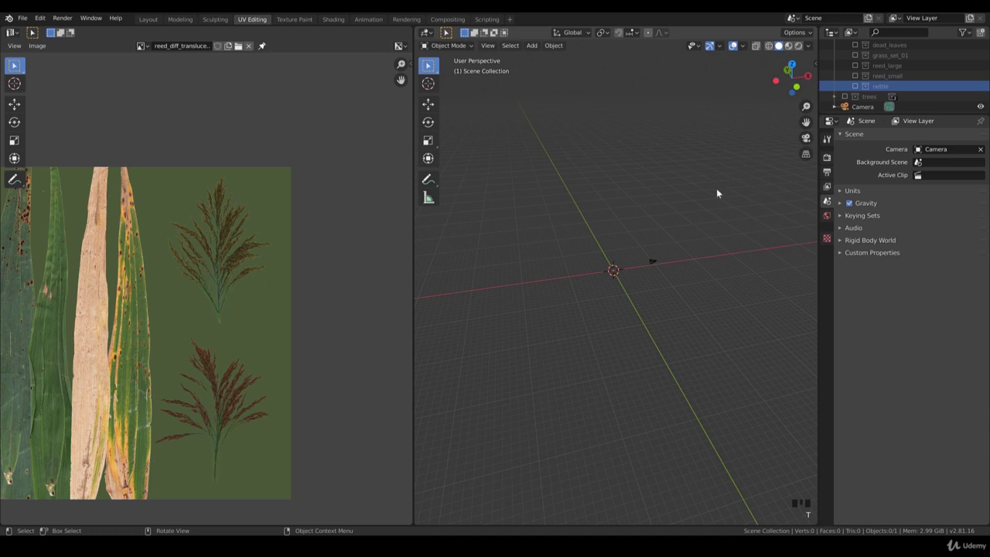